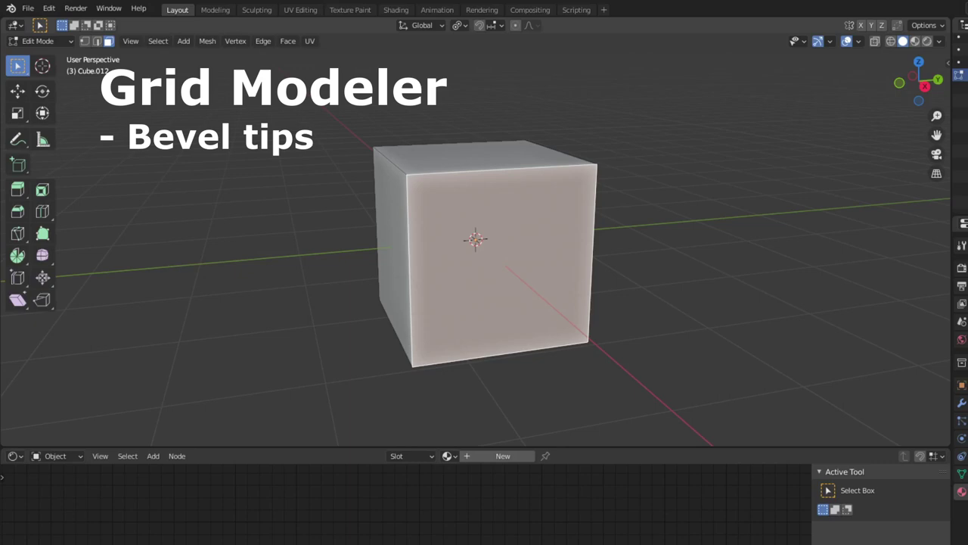
Launch the add-on's bevel shape tool (W, B) on the gridded cube and zoom in on it.
{"action": "left_click", "coordinate": [455, 232]}
{"action": "left_click", "coordinate": [524, 295]}
{"action": "left_click", "coordinate": [558, 234]}
{"action": "left_click", "coordinate": [560, 217]}
{"action": "left_click", "coordinate": [568, 205]}
{"action": "key", "text": "w"}
{"action": "key", "text": "b"}
{"action": "scroll", "scroll_direction": "up", "scroll_amount": 3}
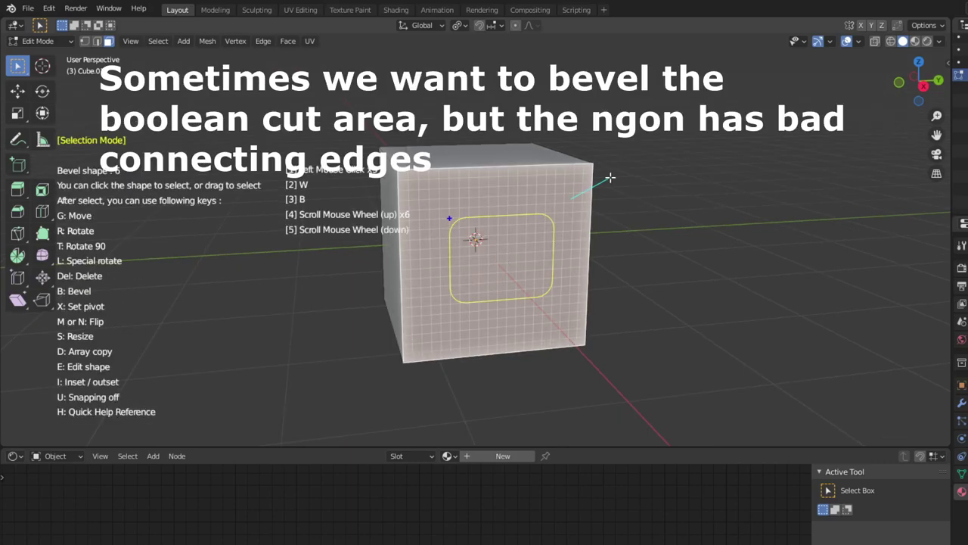